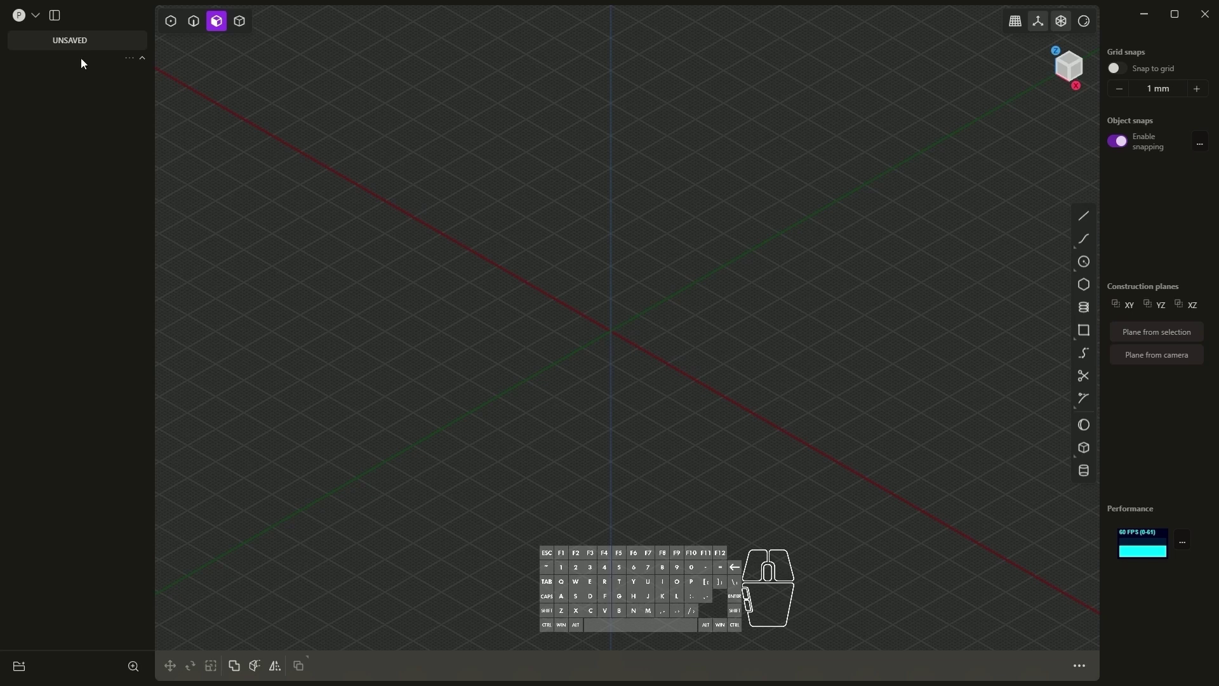
Step: Bring up Plasticity's main application menu over the empty scene
click(42, 23)
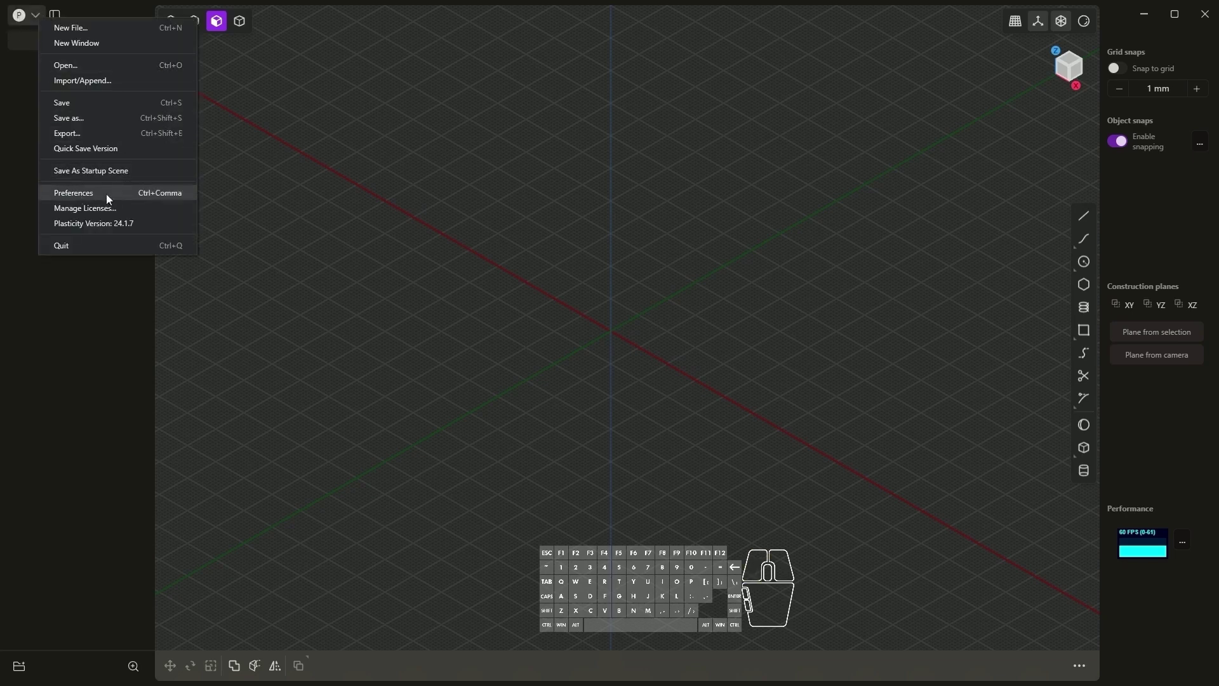
Step: Keep the Plasticity default navigation preset in the preferences
click(103, 198)
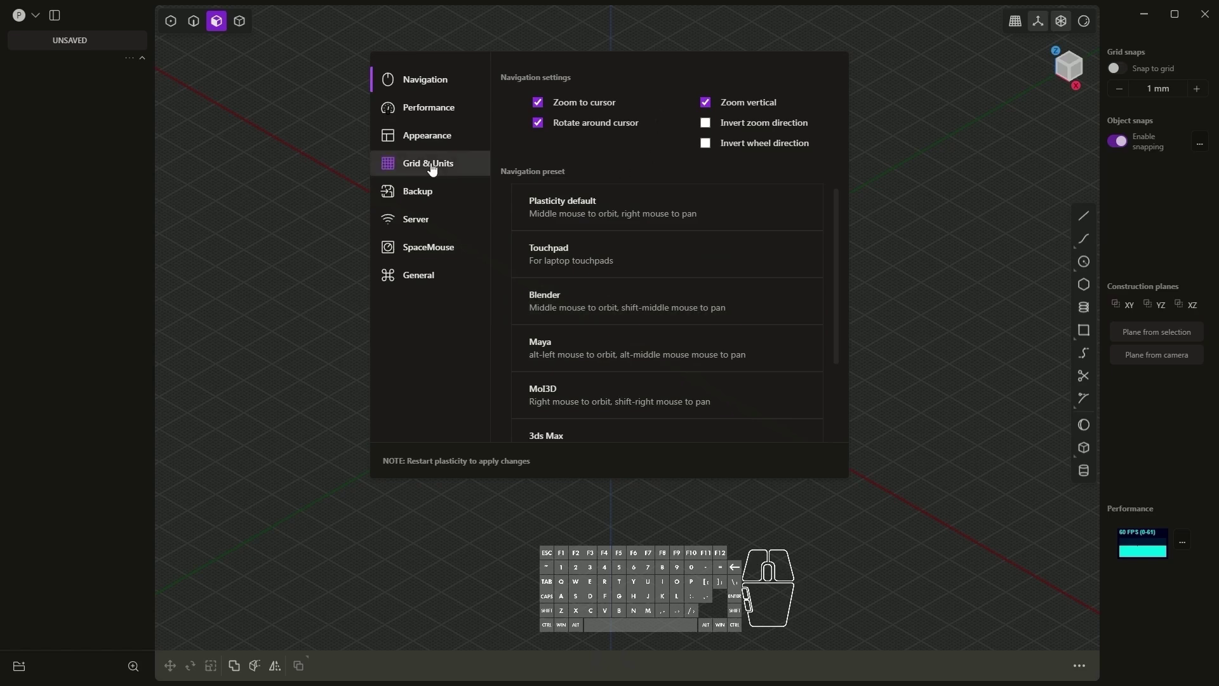
click(451, 170)
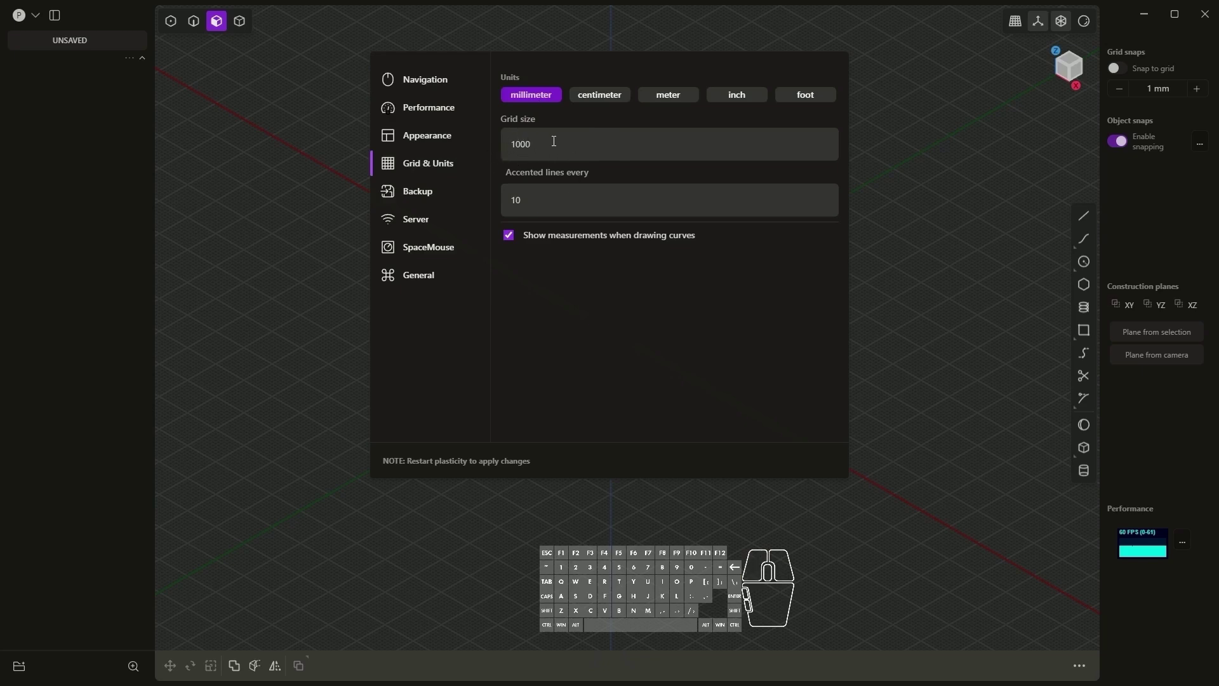
key(BackSpace)
key(BackSpace)
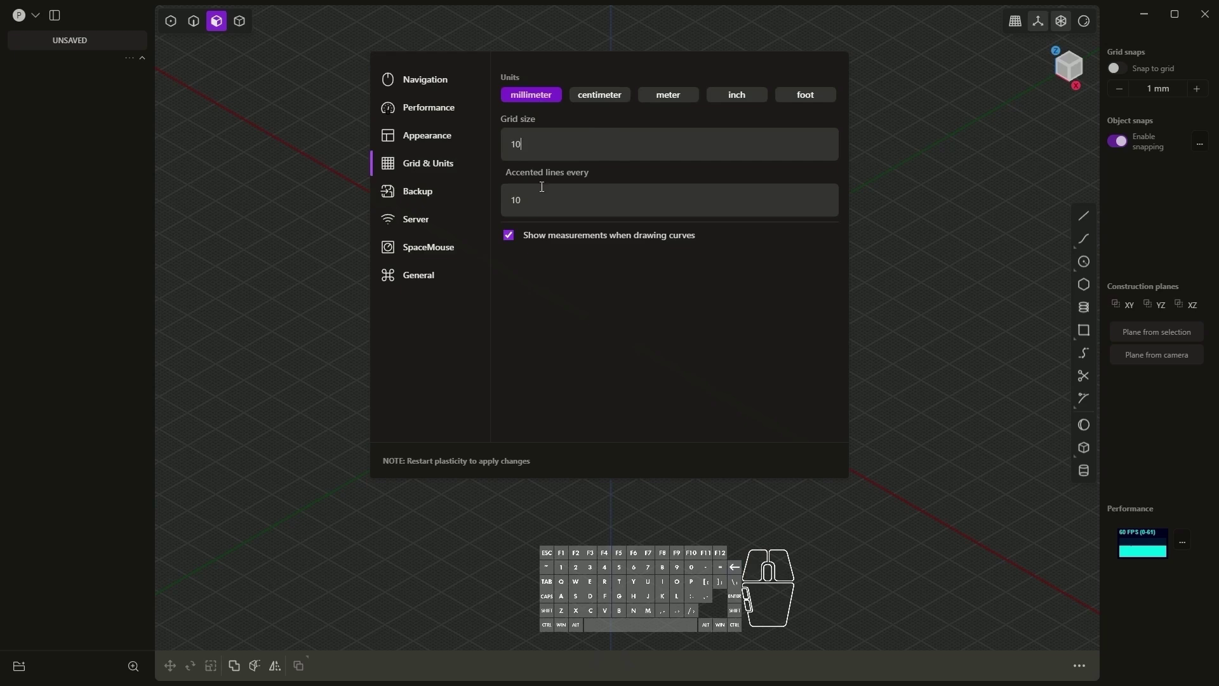
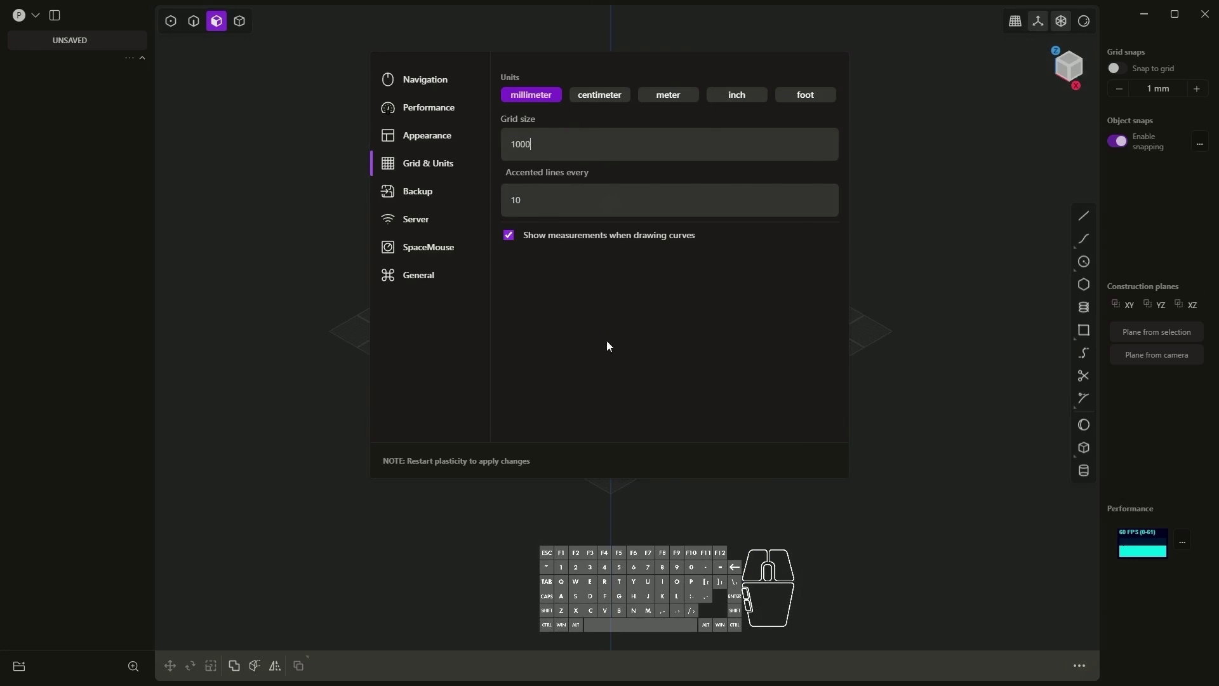
click(544, 199)
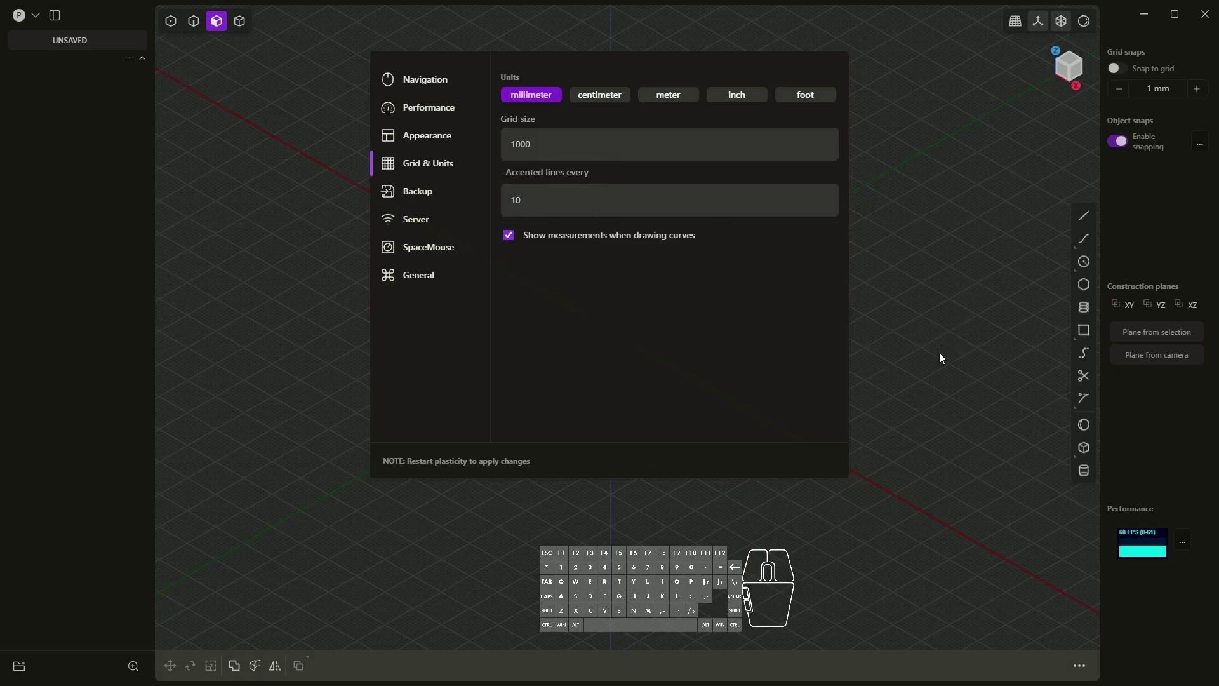
Step: Show the SpaceMouse preferences with pan, rotate and zoom speeds at 1
click(429, 160)
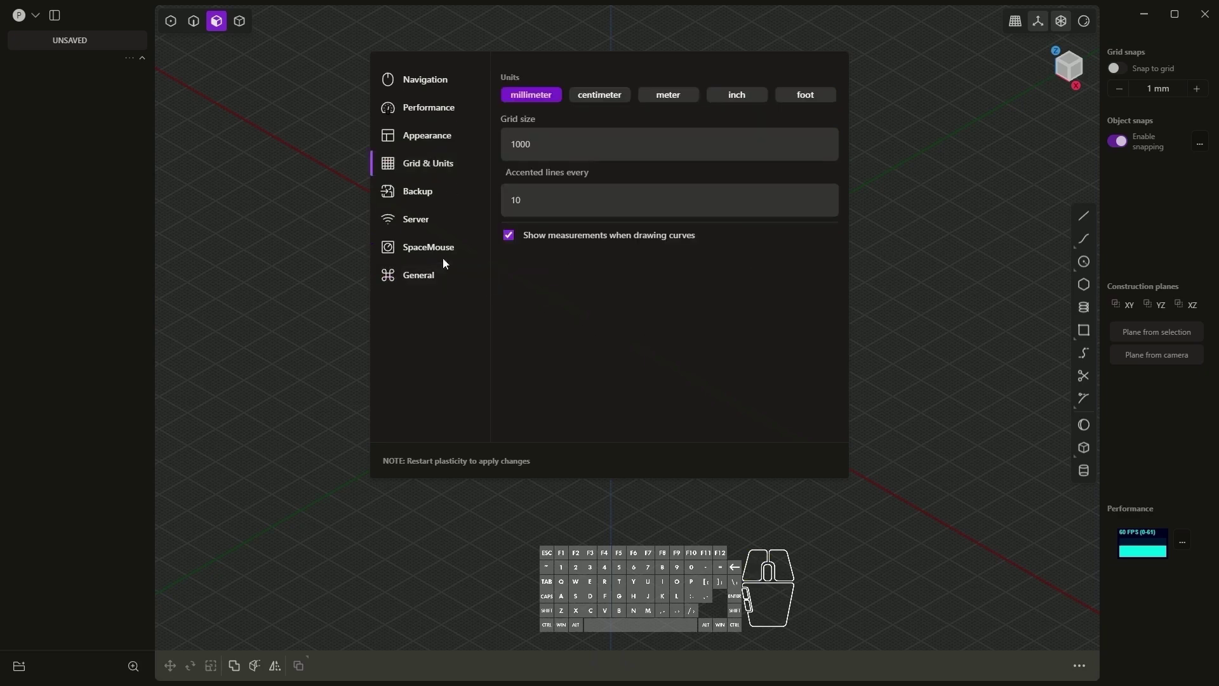
click(439, 252)
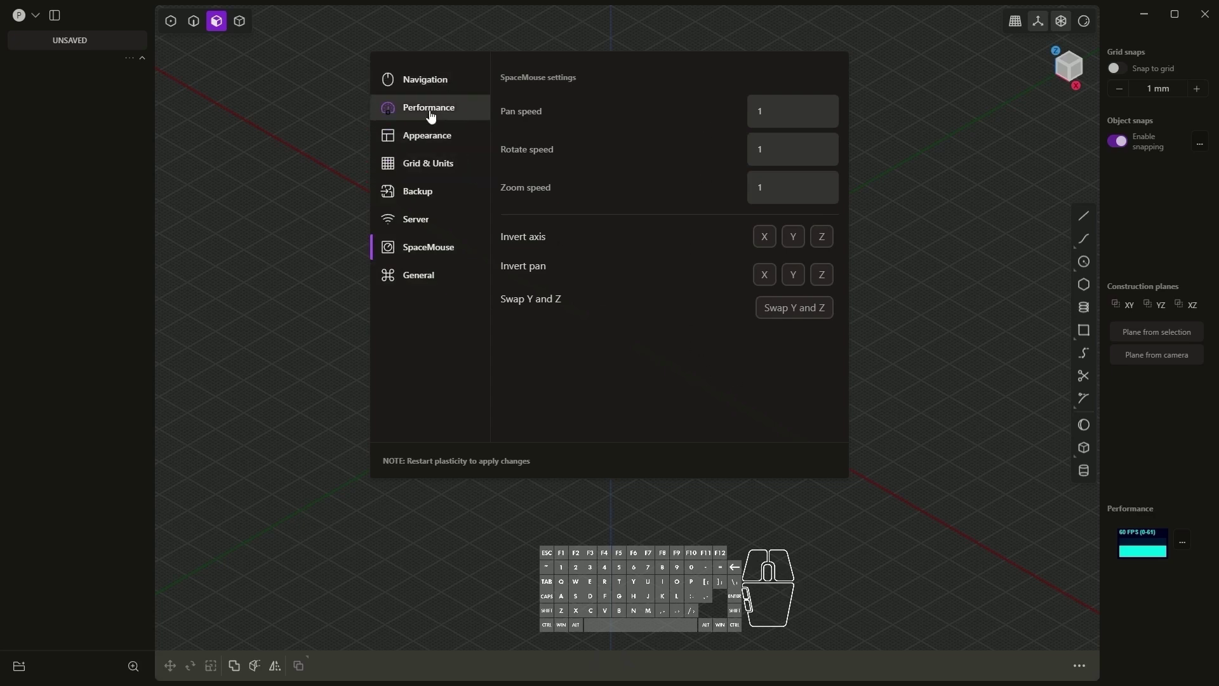
Step: View the appearance colour settings, dismiss the preferences, then bring them back up
click(450, 143)
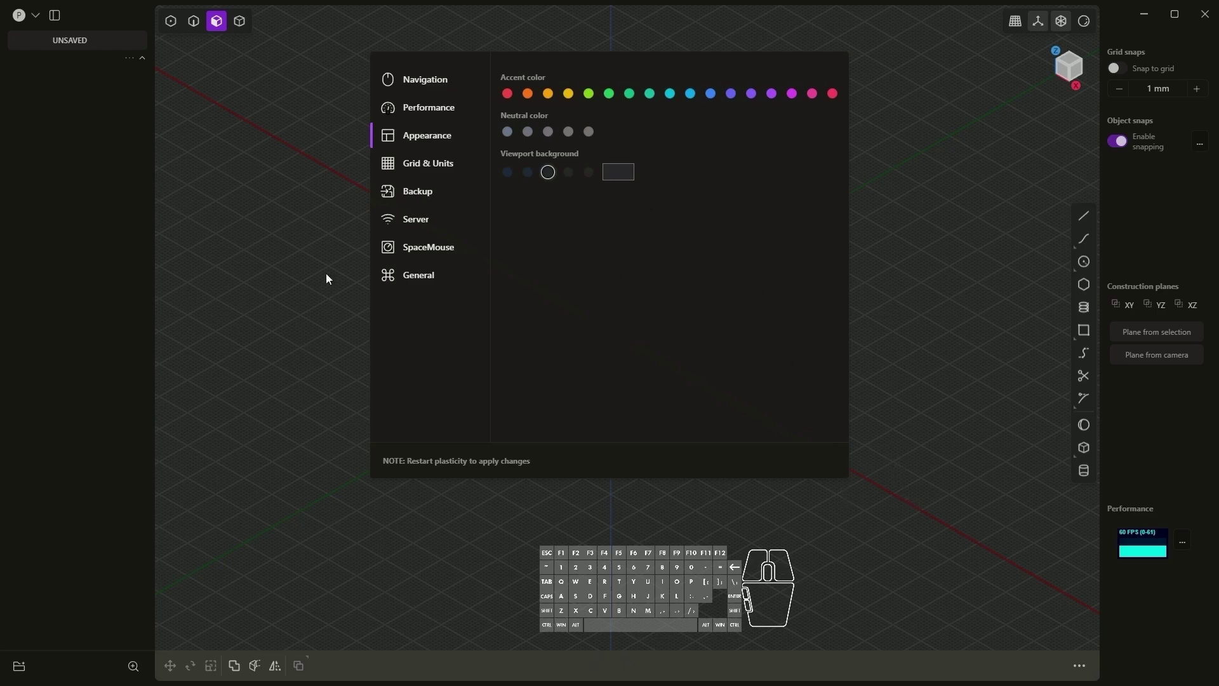
click(948, 242)
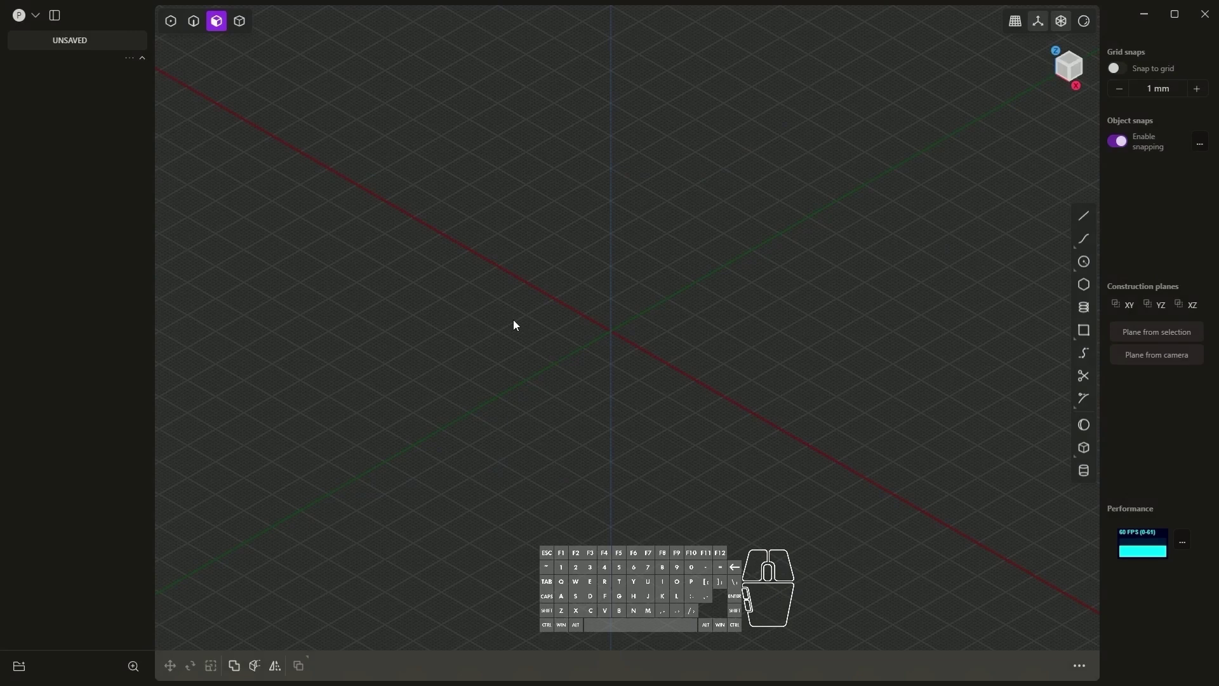
click(40, 21)
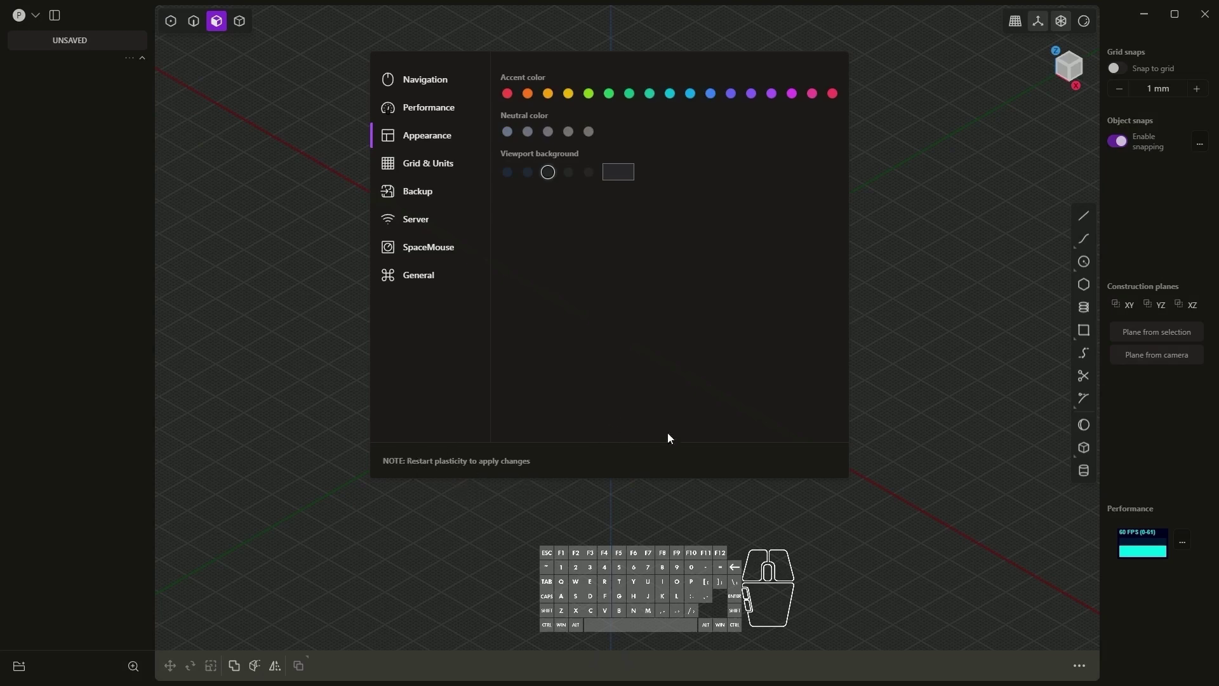
Step: Dismiss preferences, enable Snap to grid, choose the Rectangle tool and shift the origin left
click(939, 193)
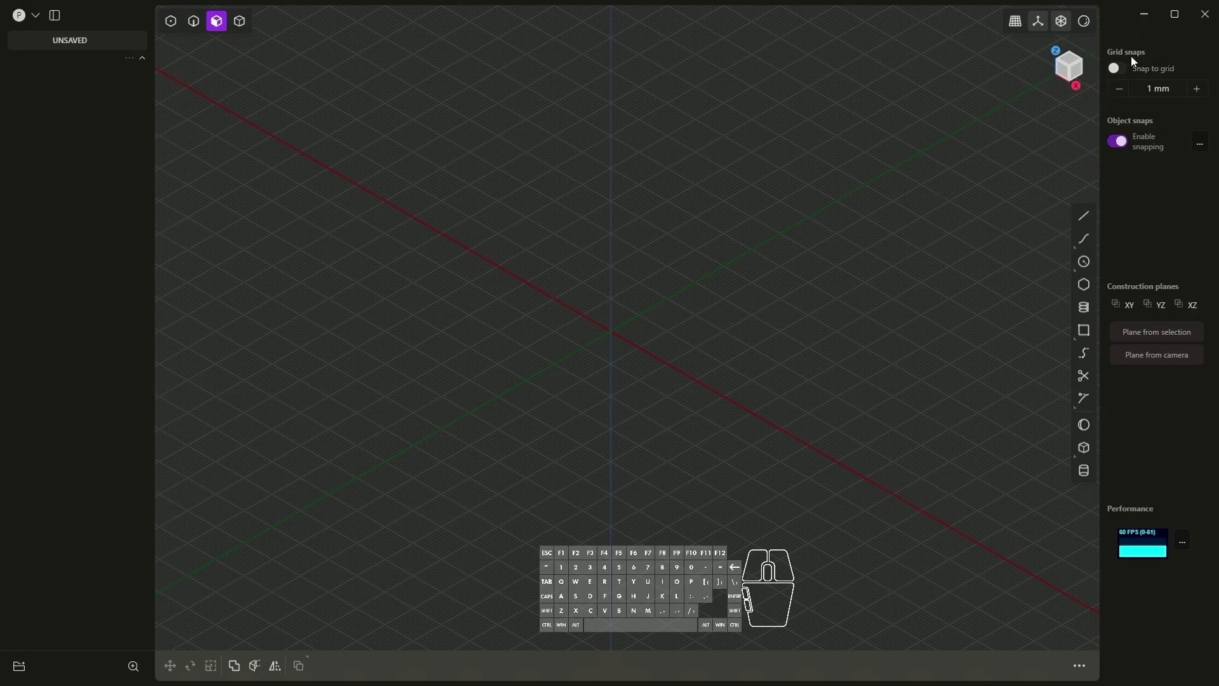
click(1127, 77)
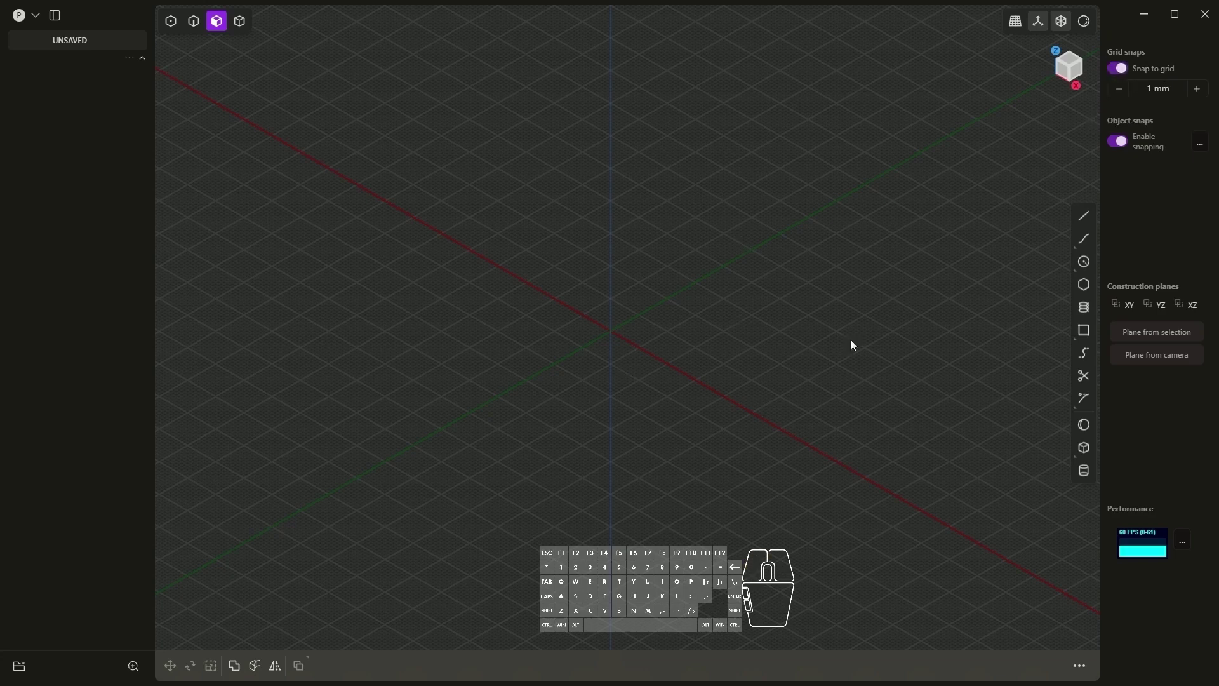
click(1085, 331)
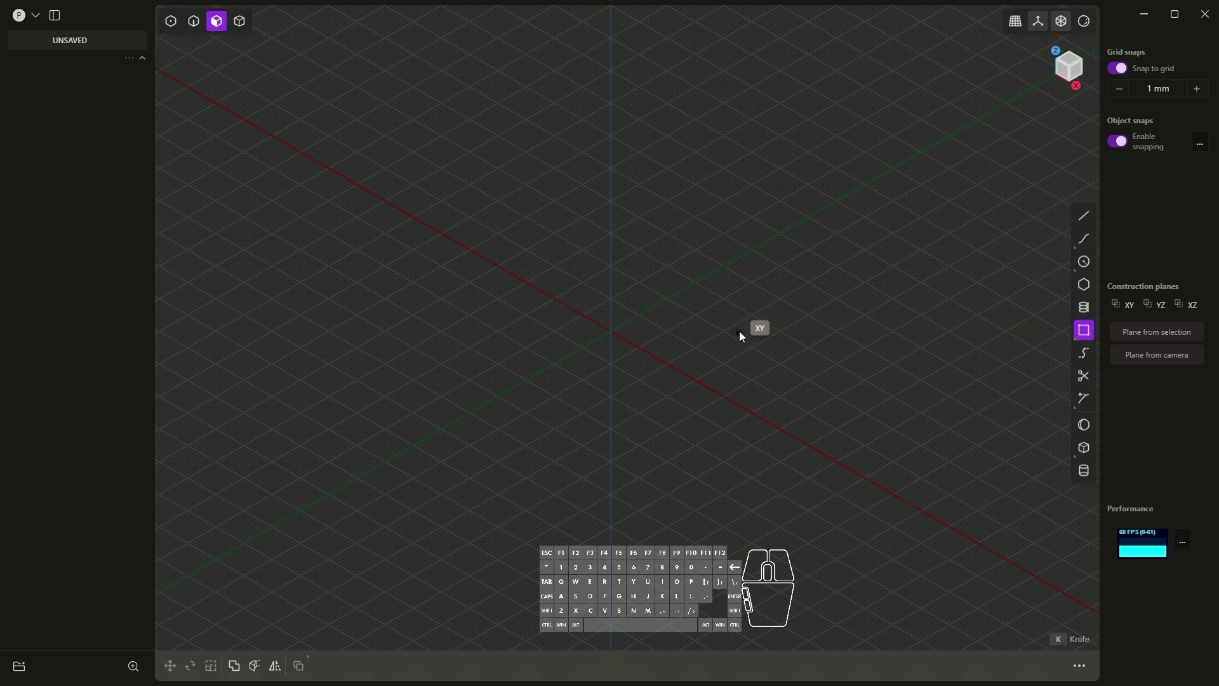
middle_click(711, 328)
drag(710, 329, 658, 359)
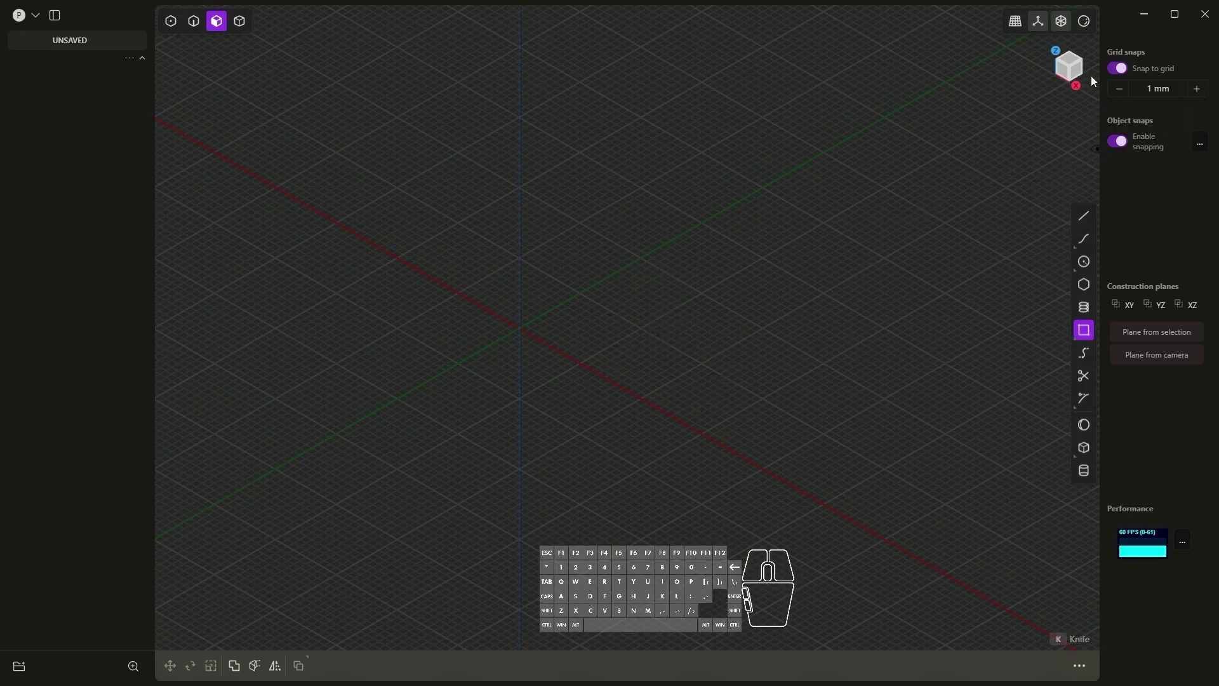
Step: Test the grid snap step up to 5 and 10 mm, then return it to 1 mm
click(1206, 94)
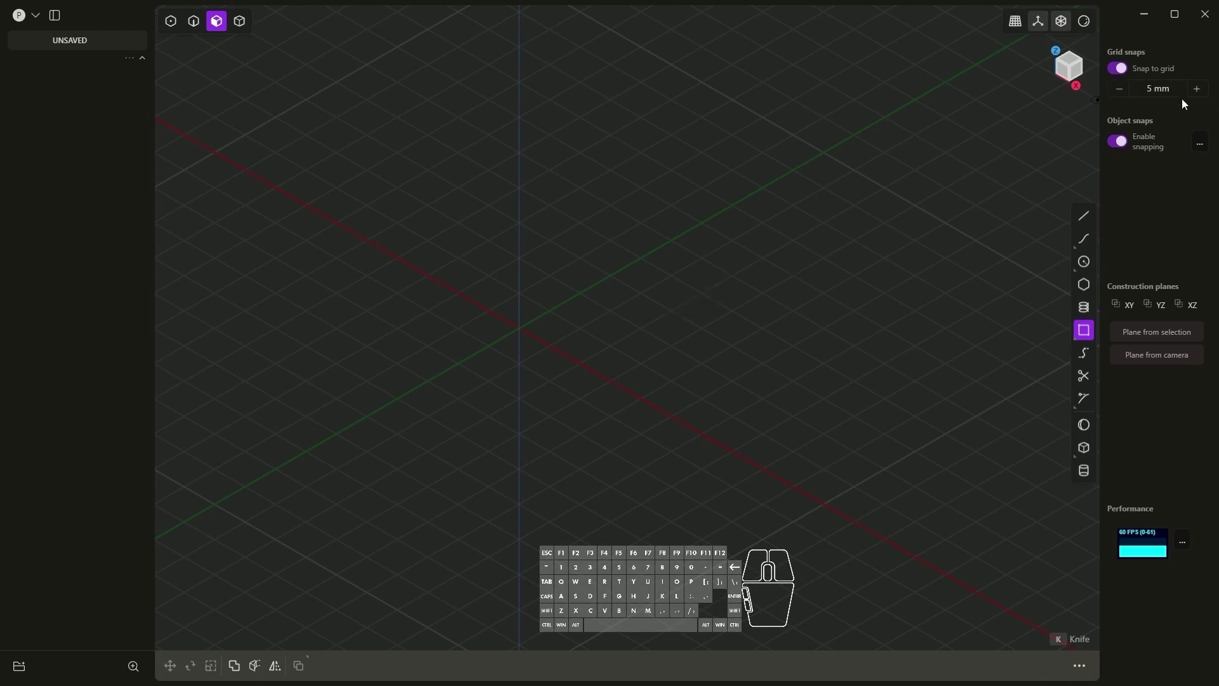
click(1201, 96)
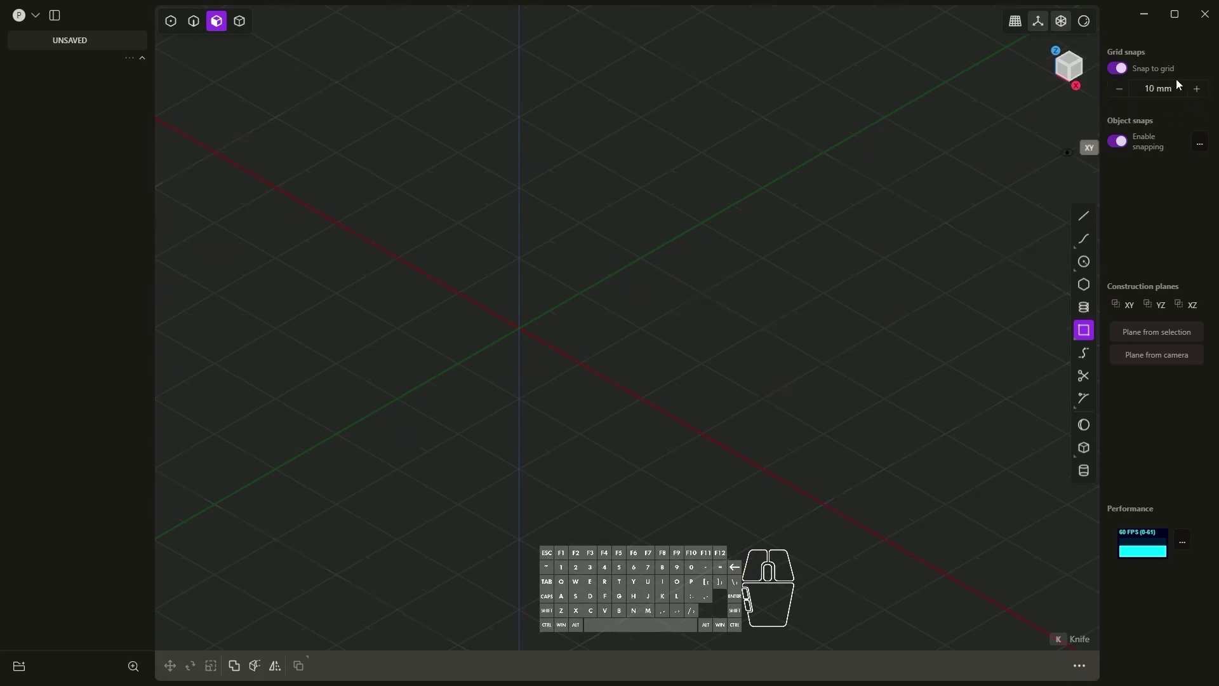
click(1201, 97)
click(1127, 97)
click(1127, 97)
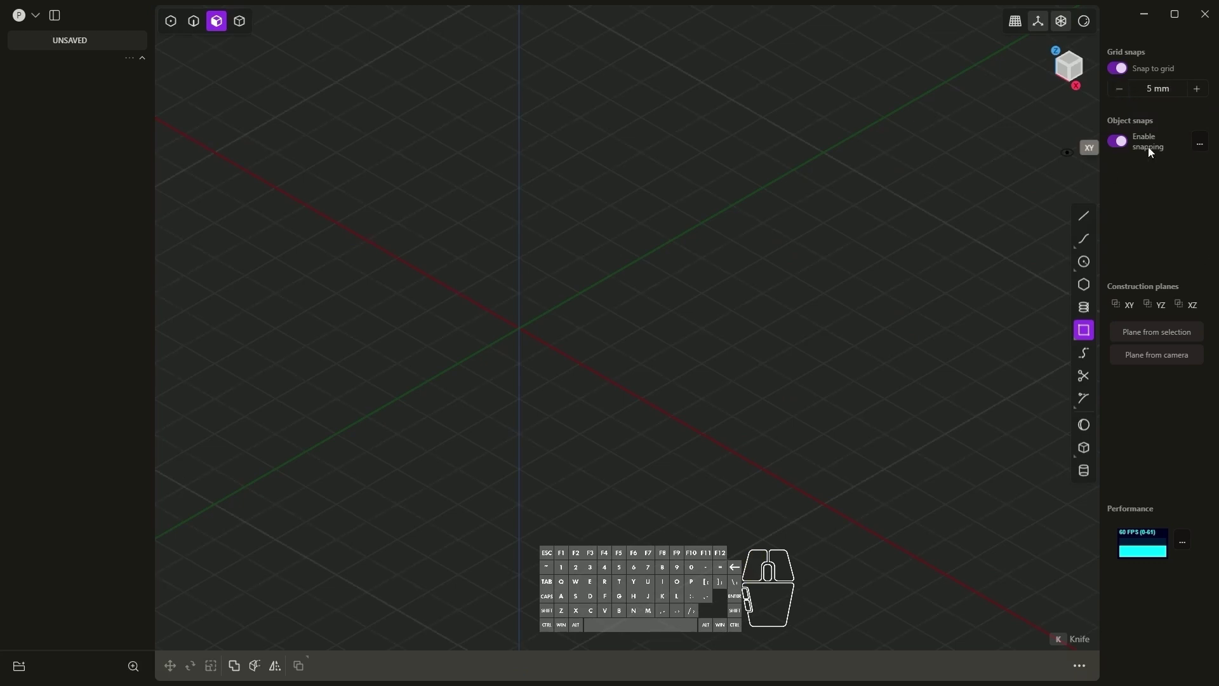
click(1126, 96)
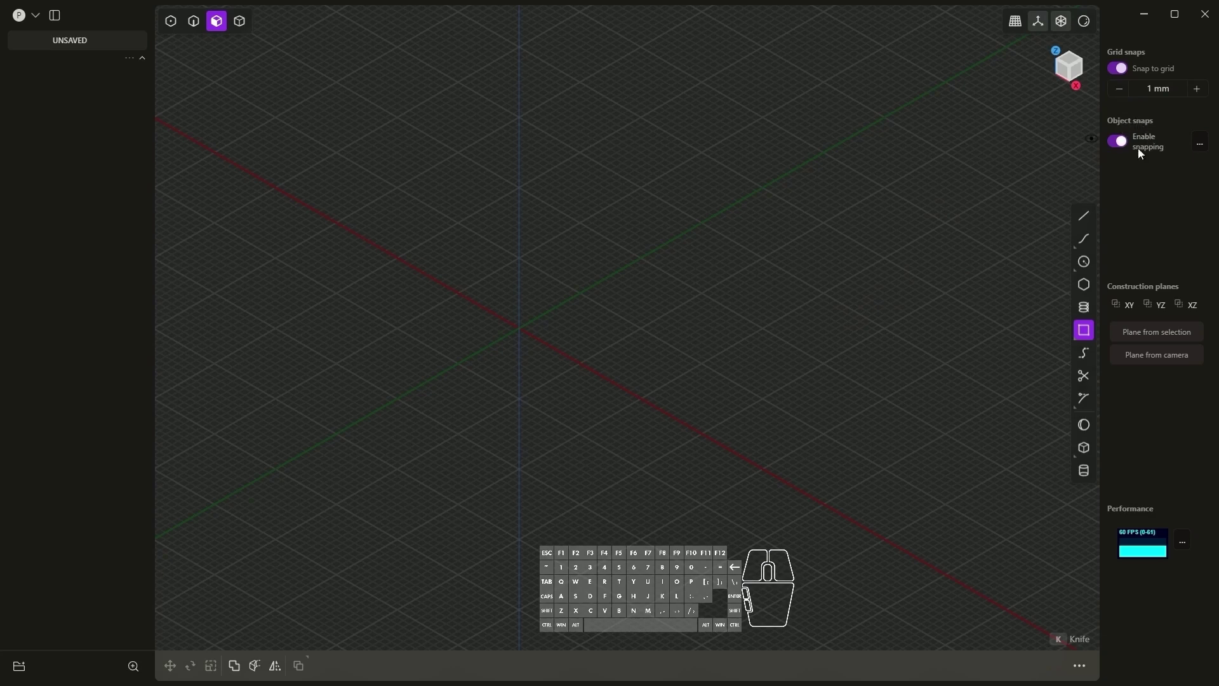
click(1202, 141)
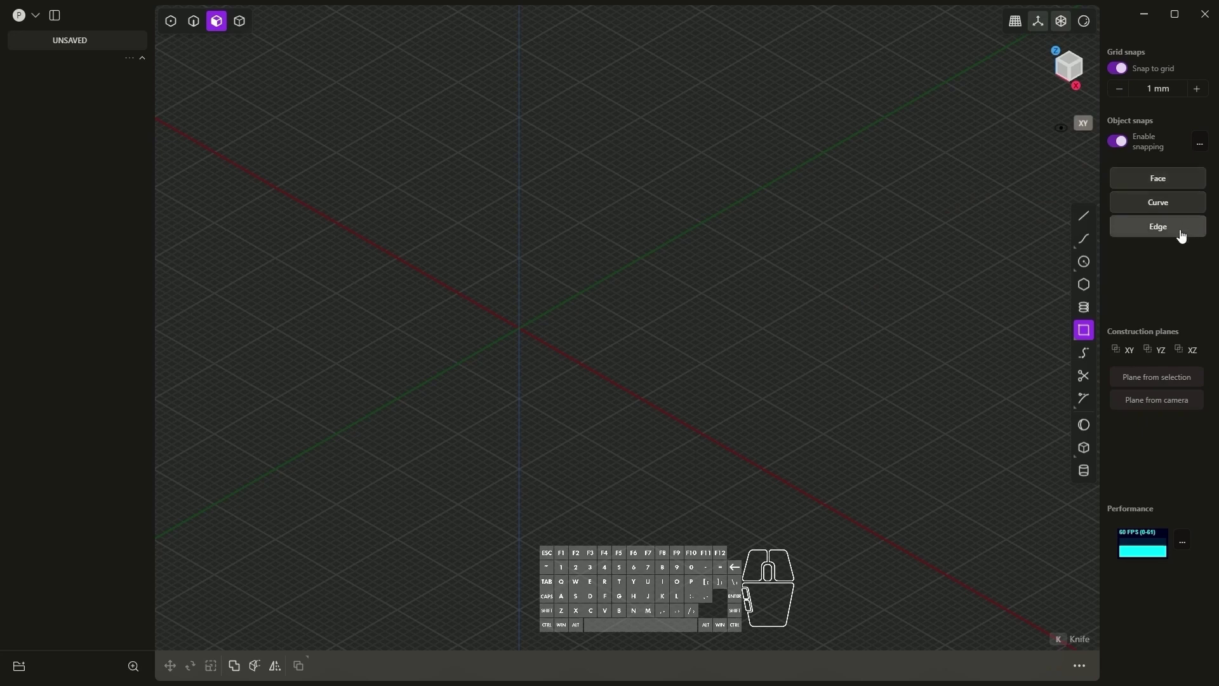
click(1207, 144)
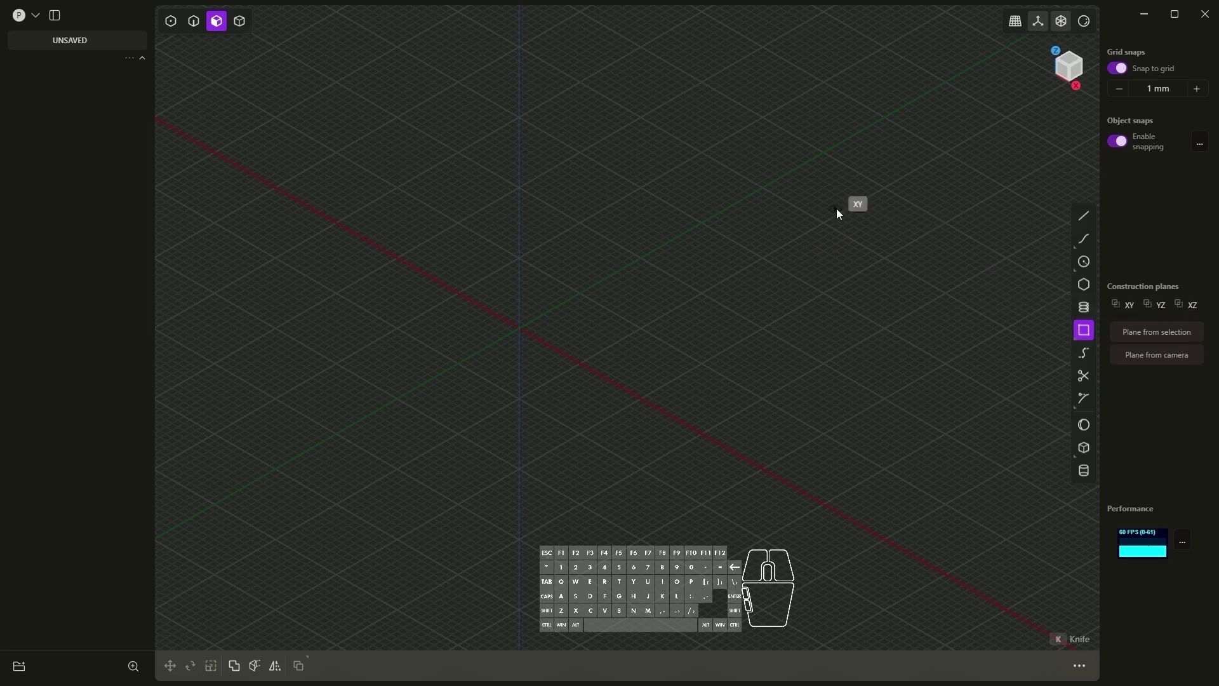
Step: Draw a thin rectangle curve on the XY plane by its two corners
right_click(841, 217)
click(703, 278)
double_click(1133, 311)
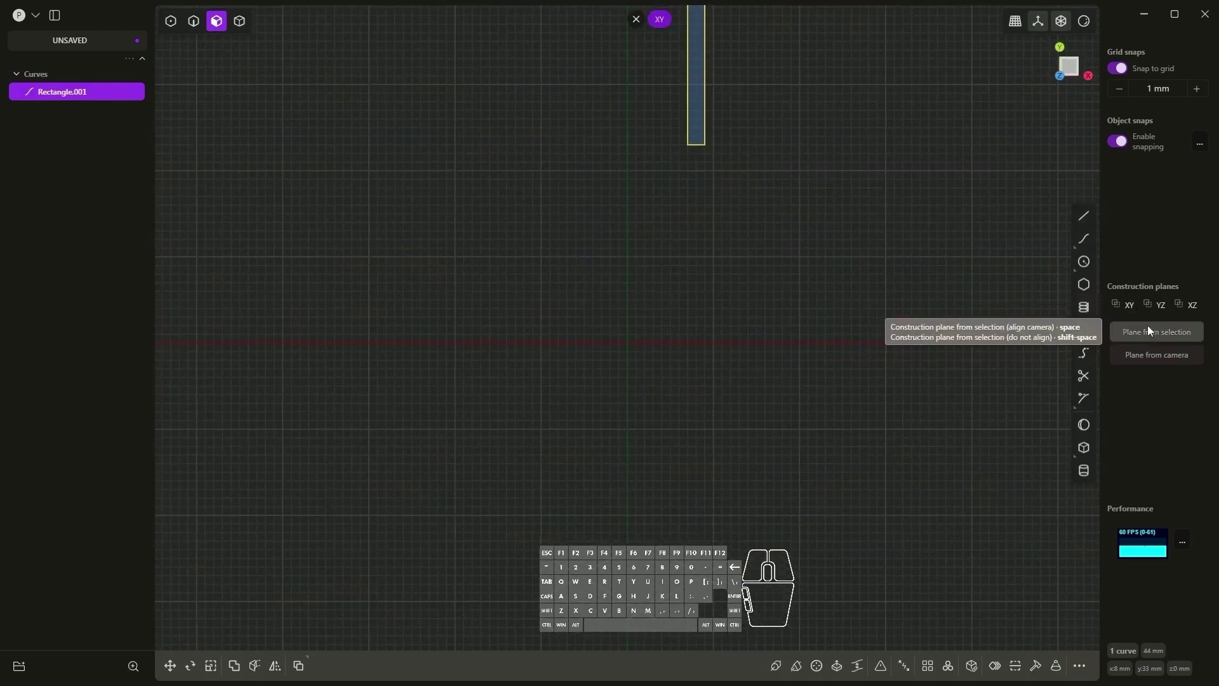
Step: Check the rectangle from the YZ side and edge-on from XZ
click(1168, 312)
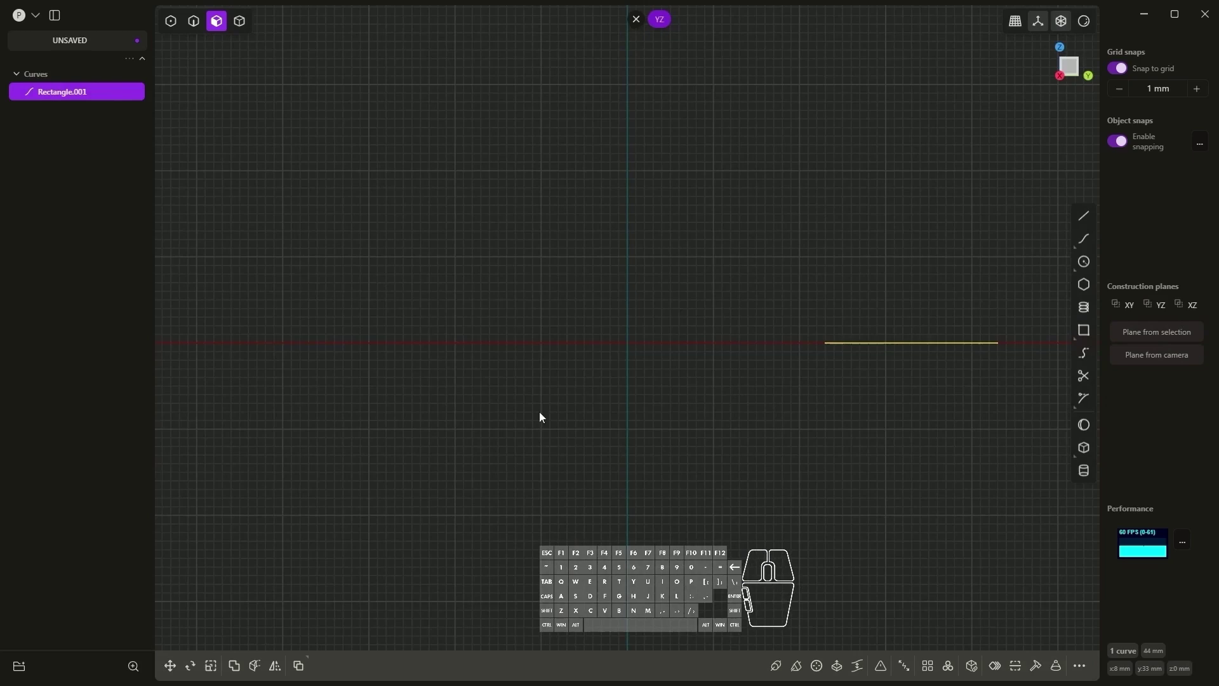
double_click(1191, 308)
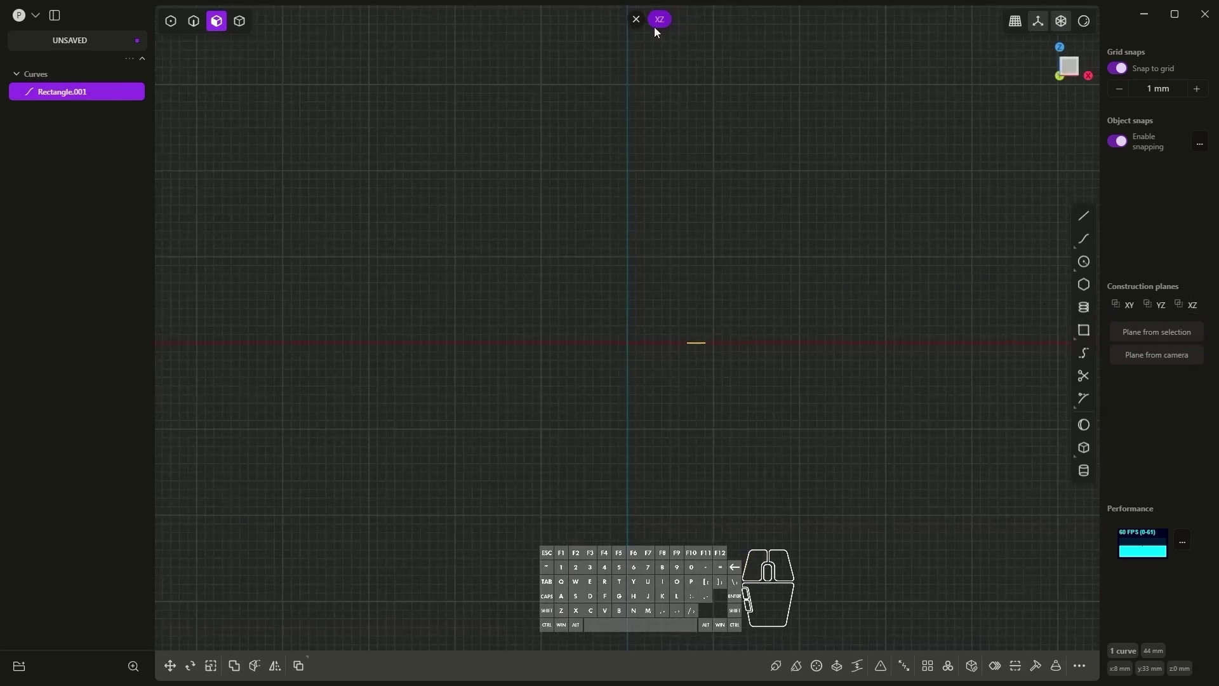
click(640, 22)
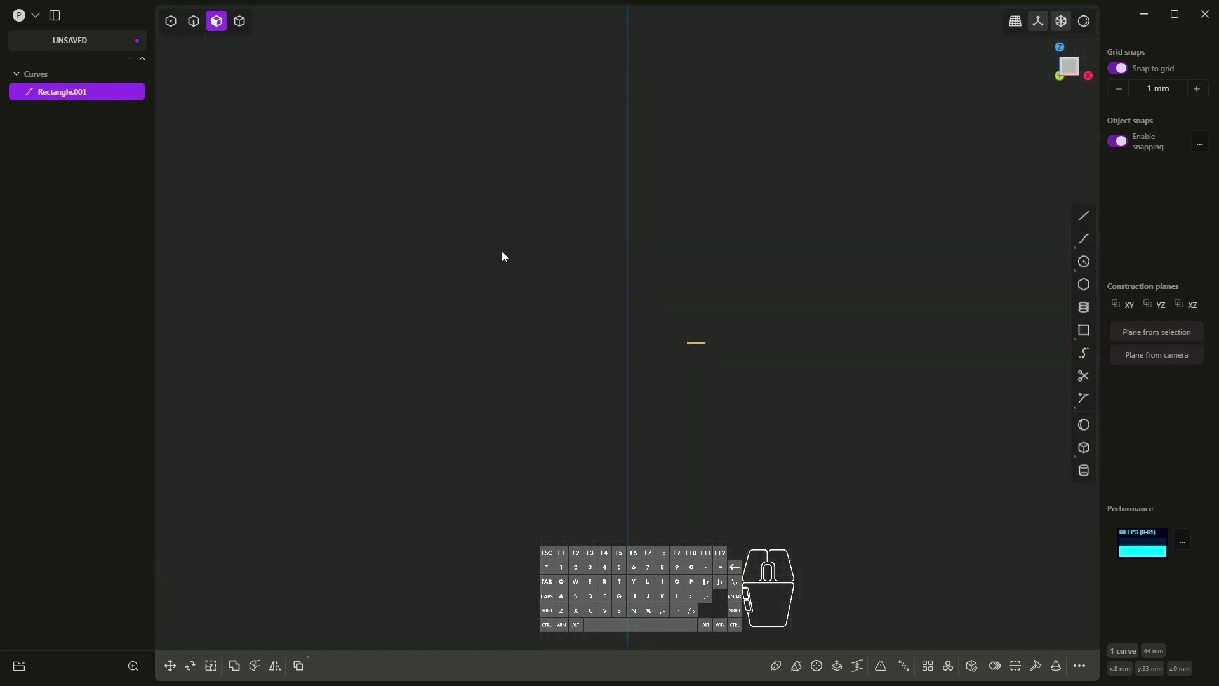
Step: Orbit back to an angled 3D view of the rectangle, pan it left and zoom in and out
drag(502, 291, 565, 300)
drag(541, 209, 393, 265)
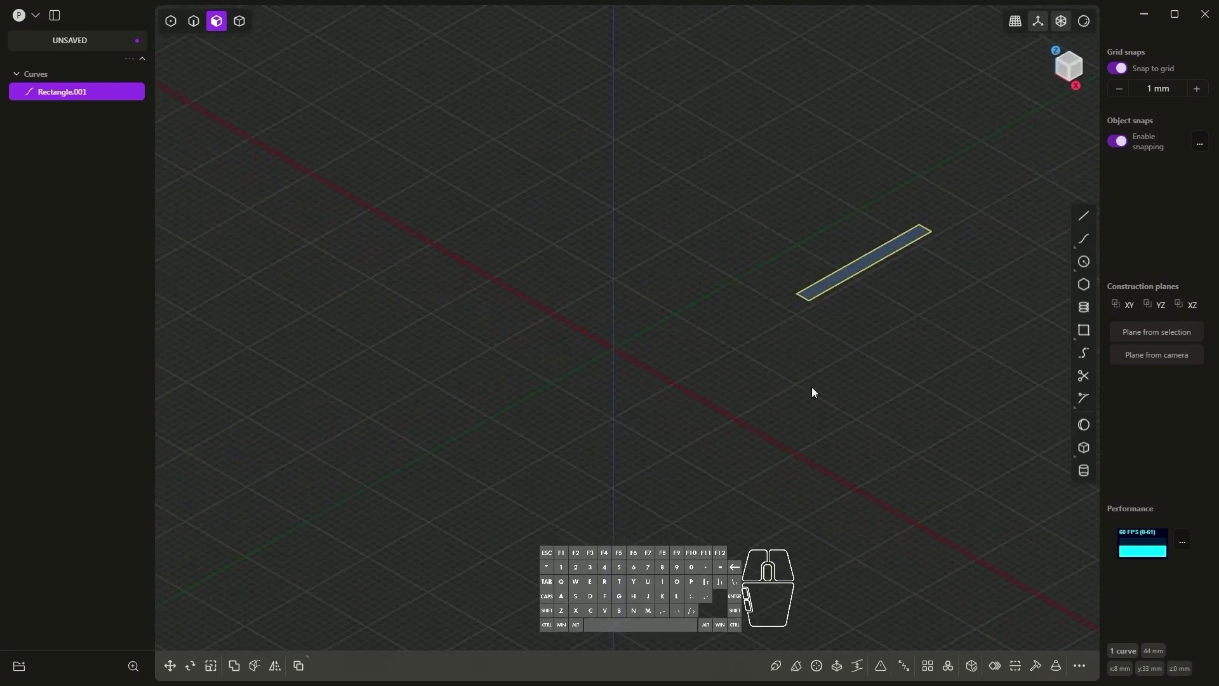
drag(859, 371, 708, 373)
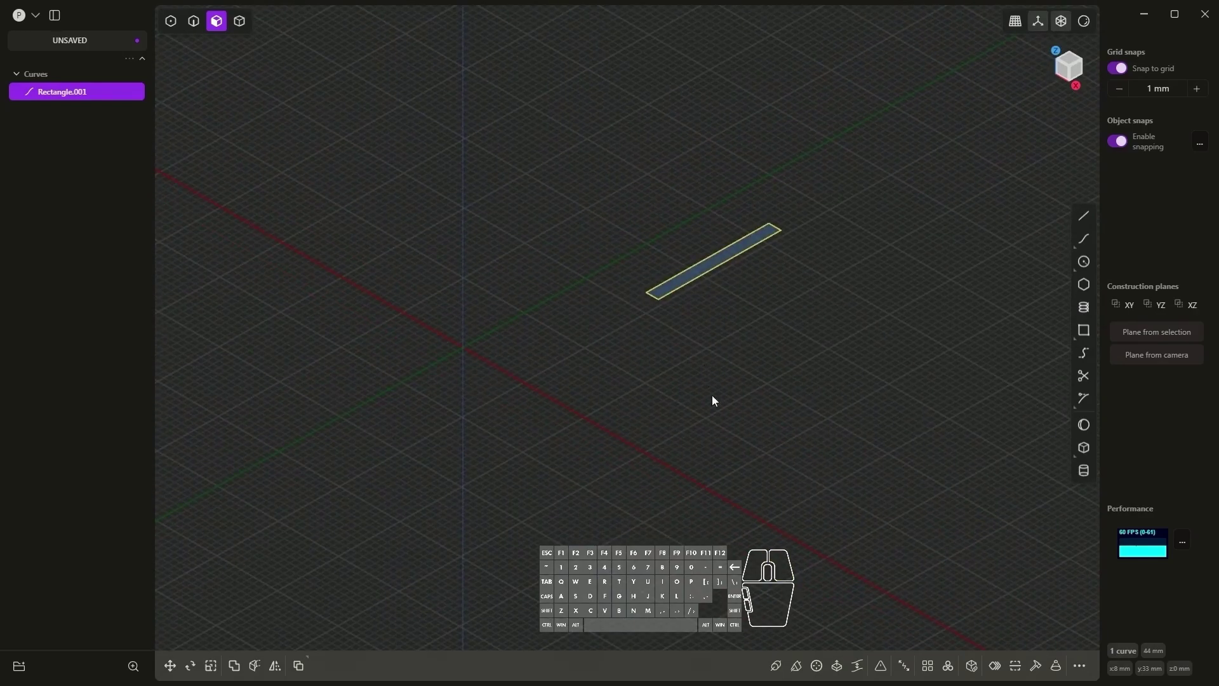
scroll(up, 3)
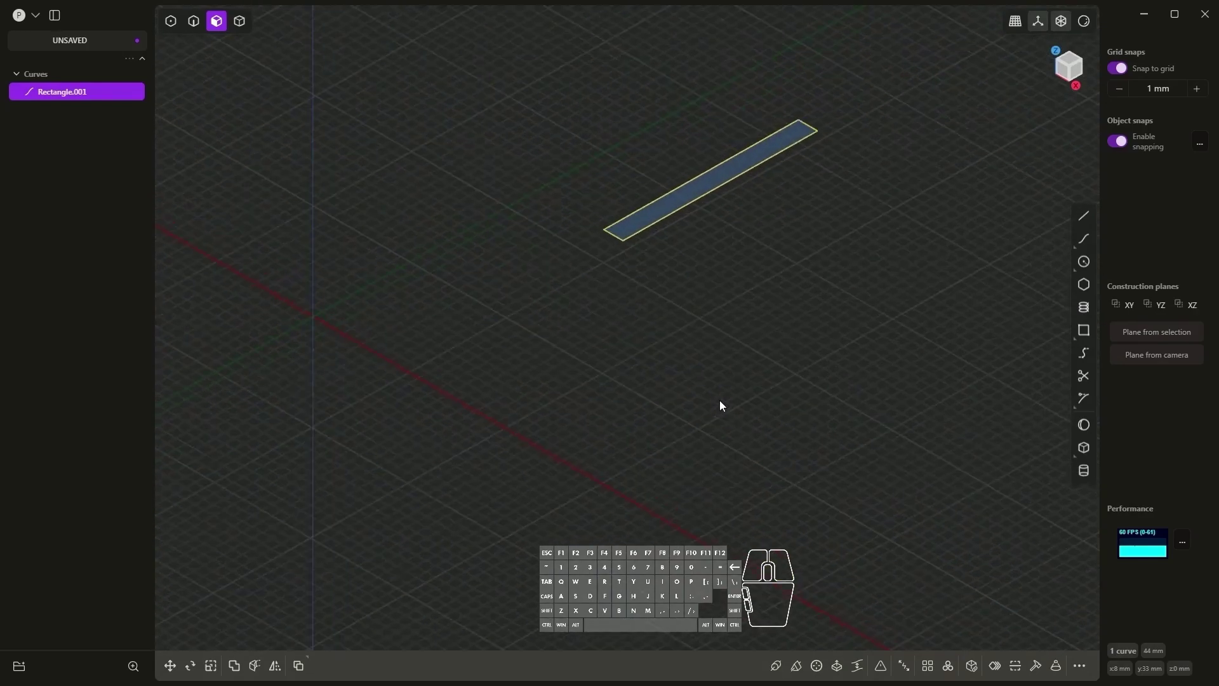
scroll(down, 3)
scroll(up, 3)
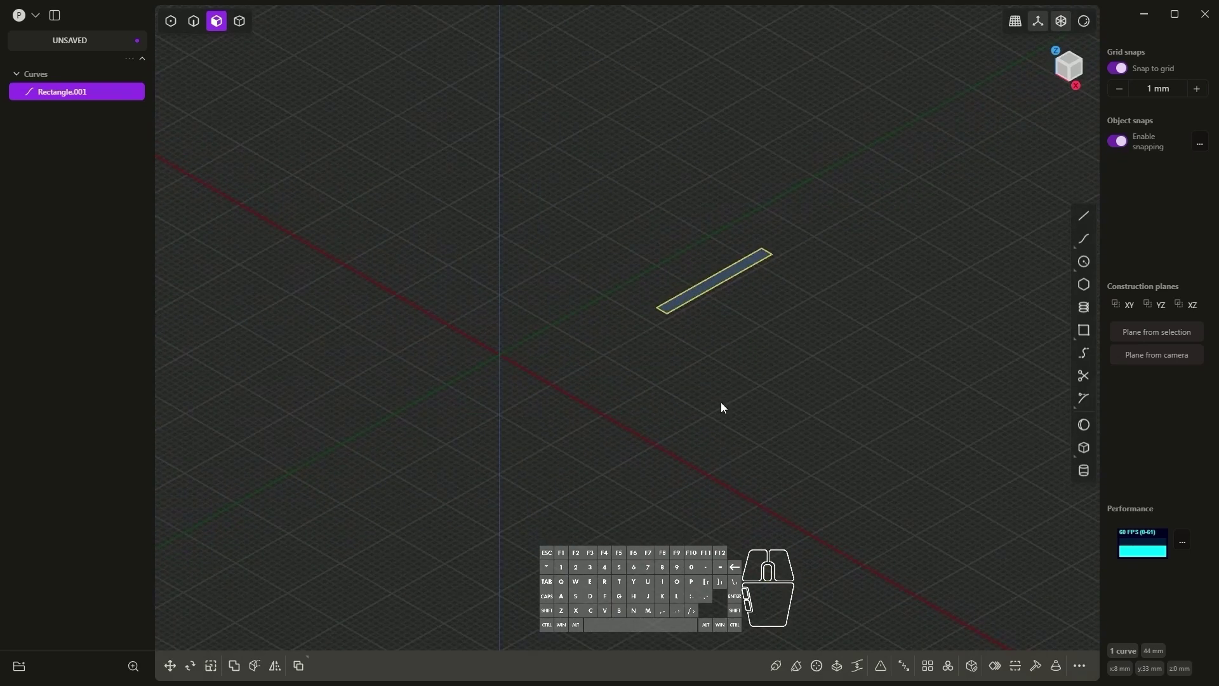